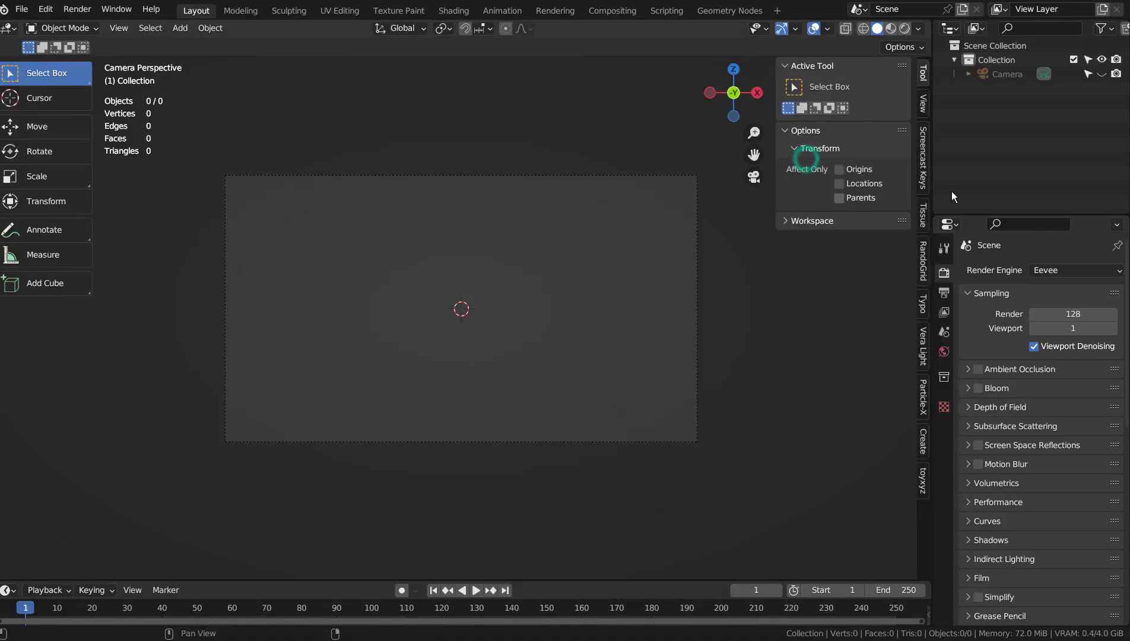
Hide the sidebar, add a cube via Shift+A and scale it up to roughly 2.9
click(931, 75)
key(n)
key(shift+a)
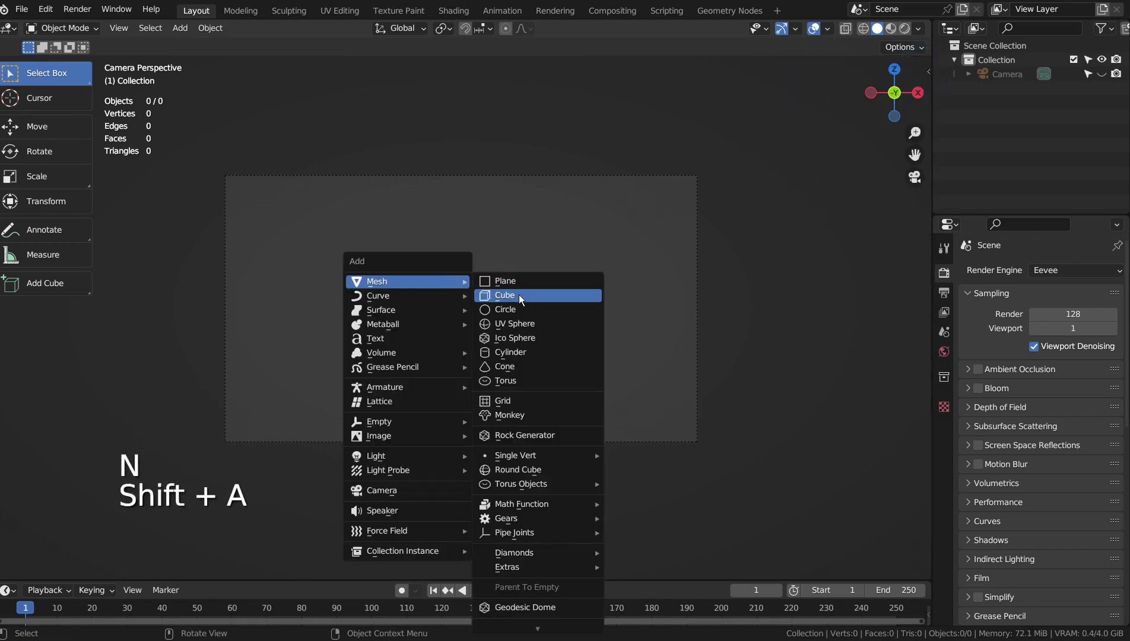
key(s)
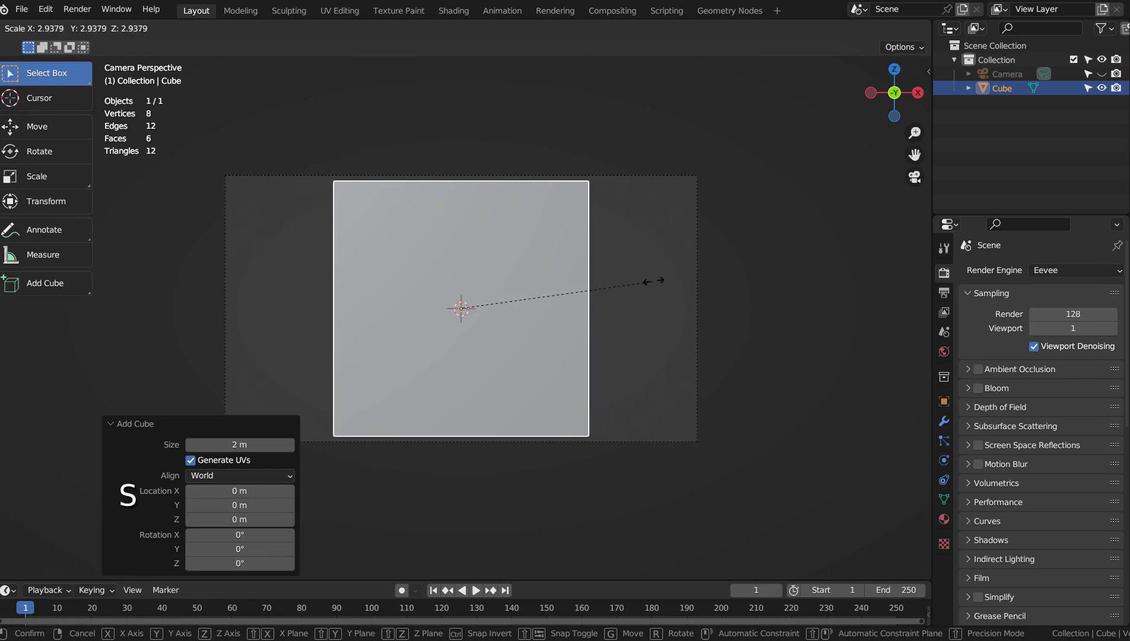
Stretch the cube along X, shrink its back face into a tunnel and return to Object Mode
key(s)
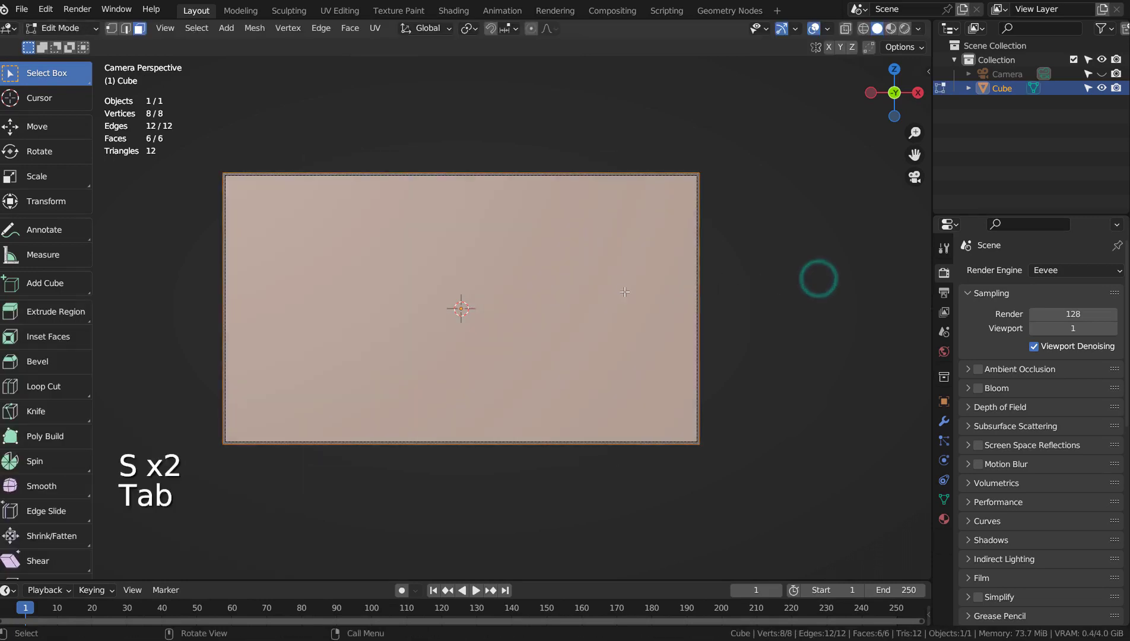
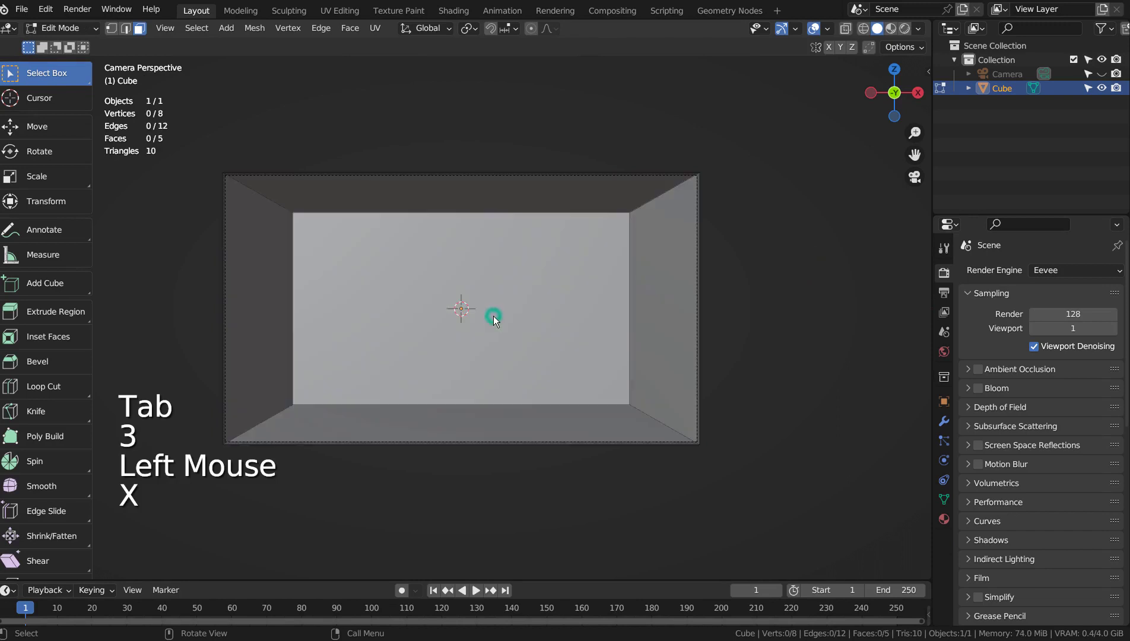
click(495, 317)
key(s)
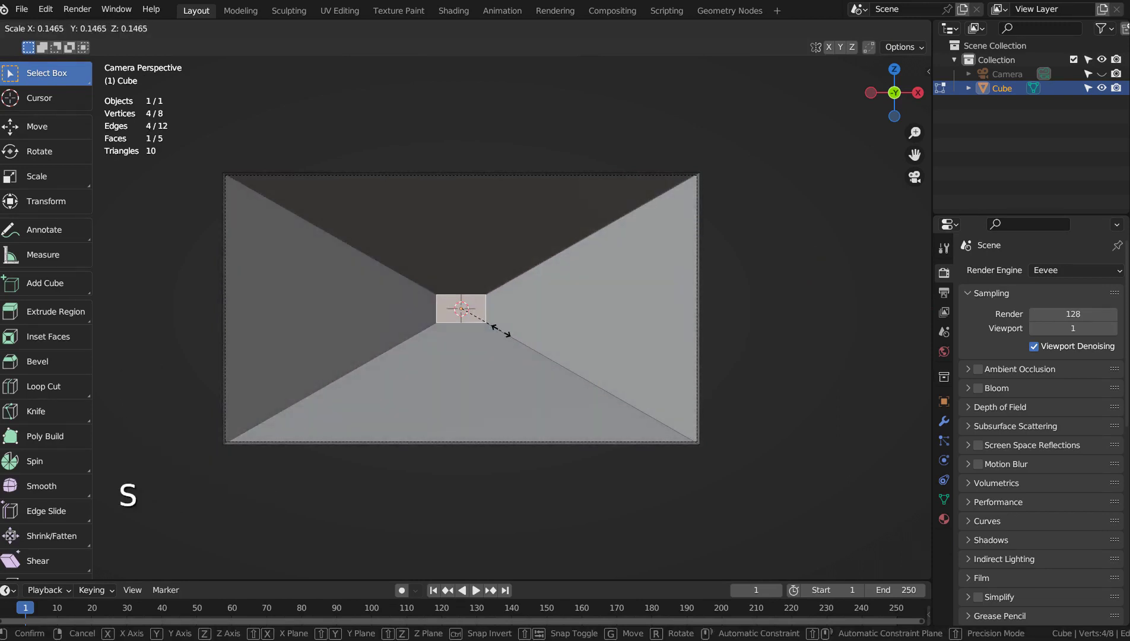
key(Tab)
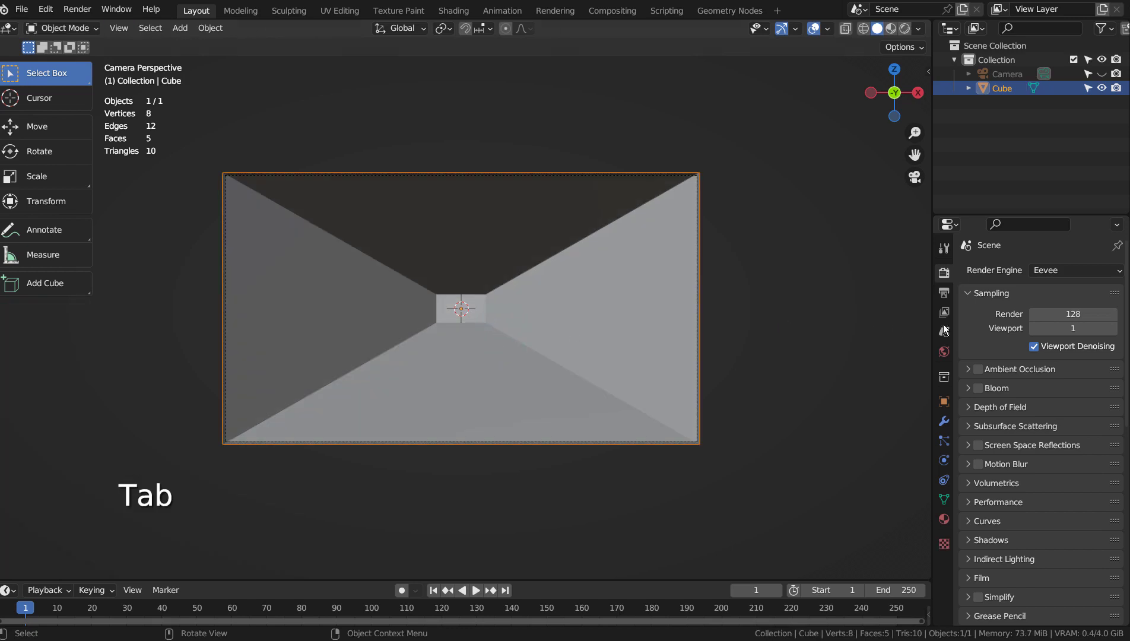